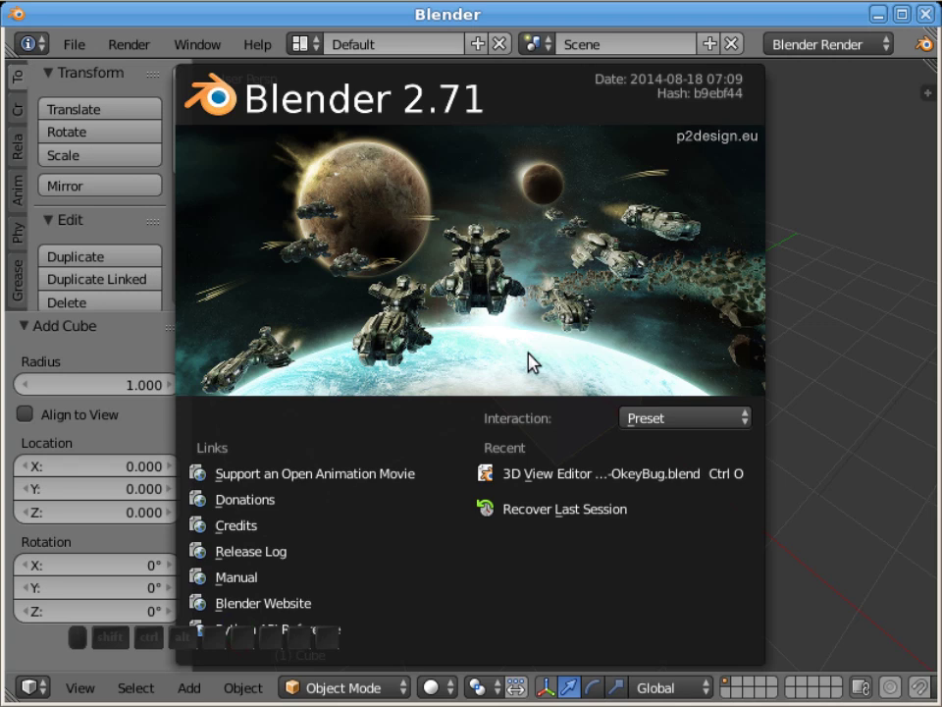
- Dismiss the startup splash screen to reveal the default cube scene
left_click(538, 355)
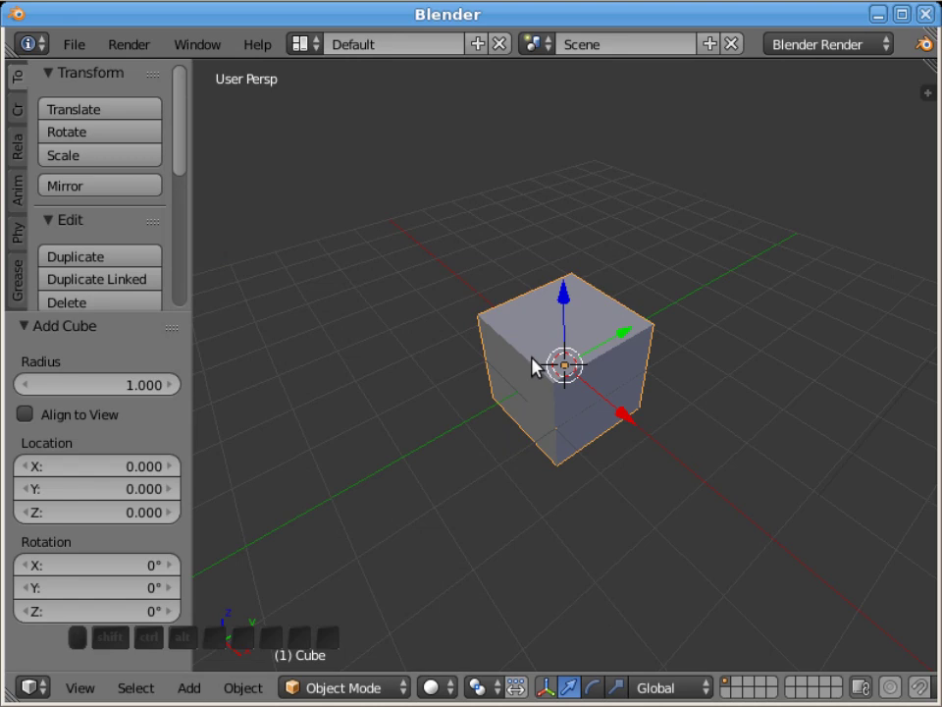
- In Edit Mode, duplicate the cube's geometry and place the copy overlapping the original, offset up and aside
key("Tab")
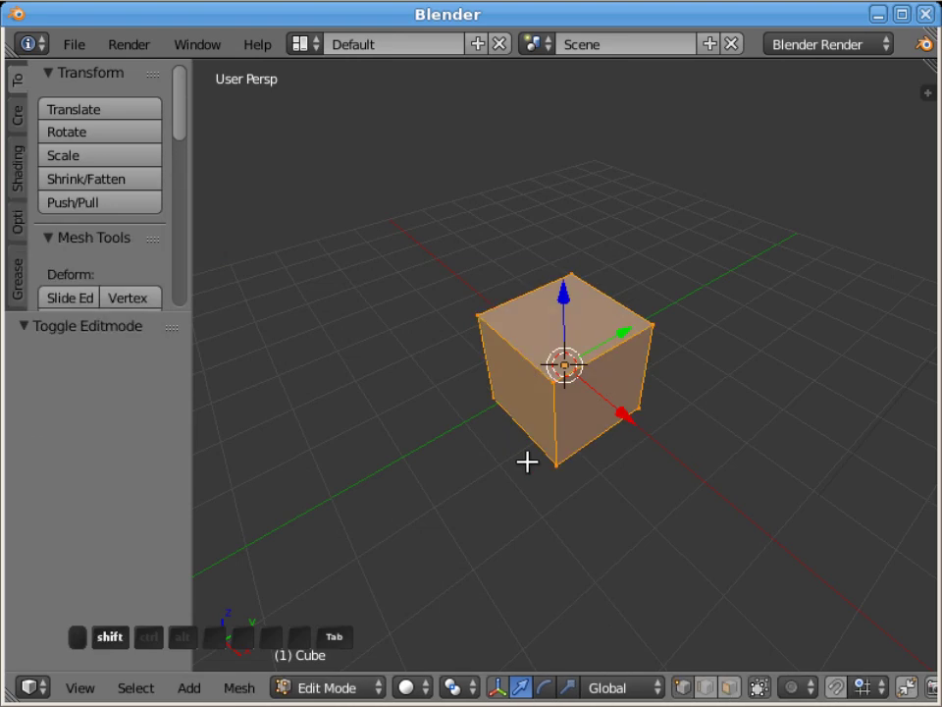
key("shift+d")
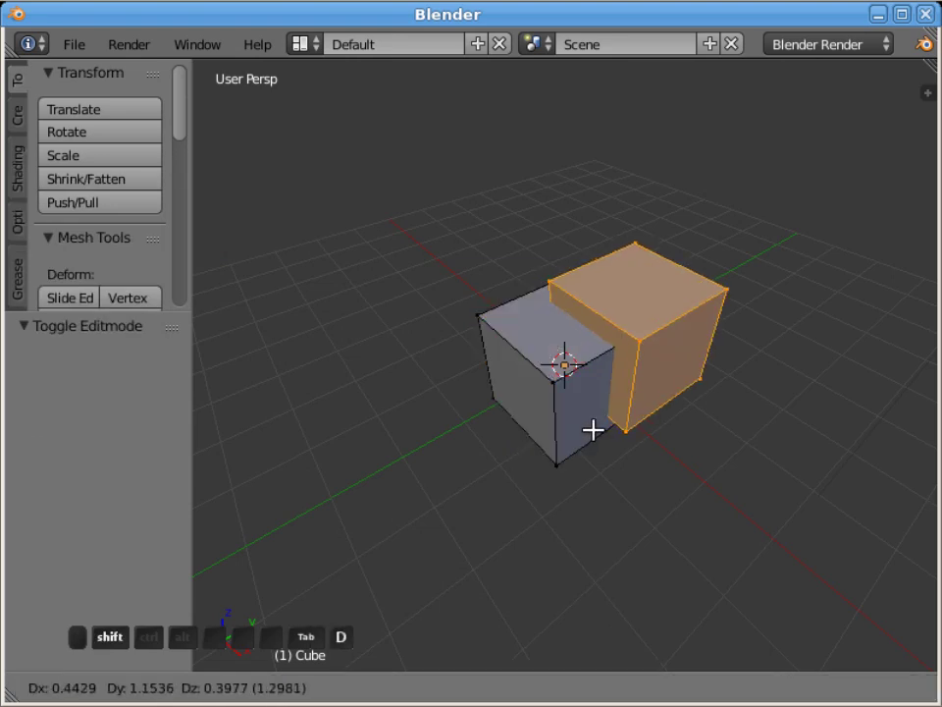
left_click(594, 418)
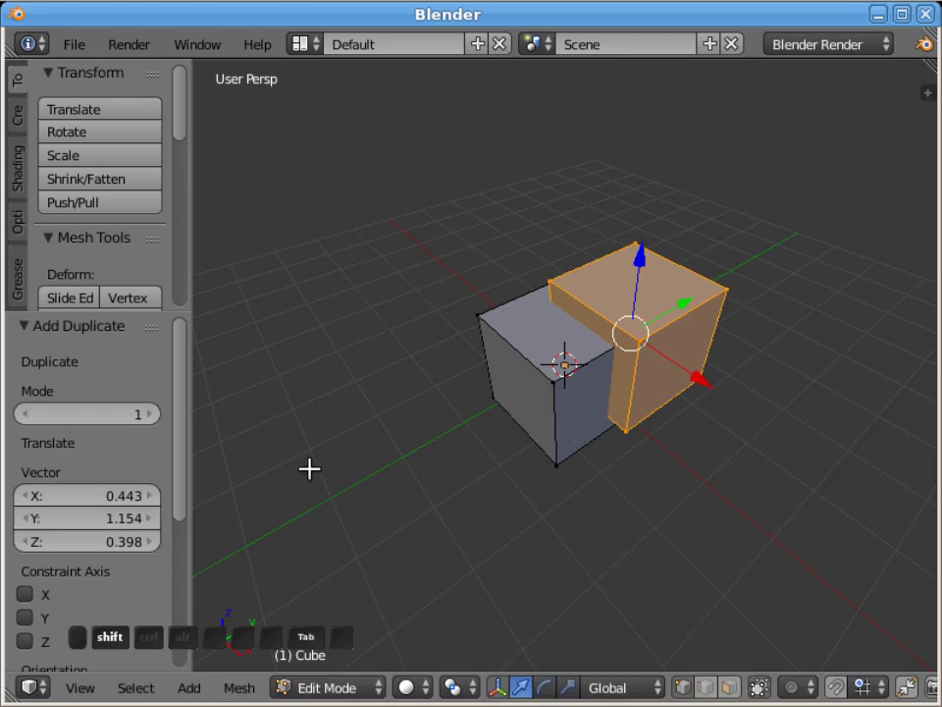
- Intersect the two overlapping cubes via the face operations, cutting edges where they cross
left_click(229, 681)
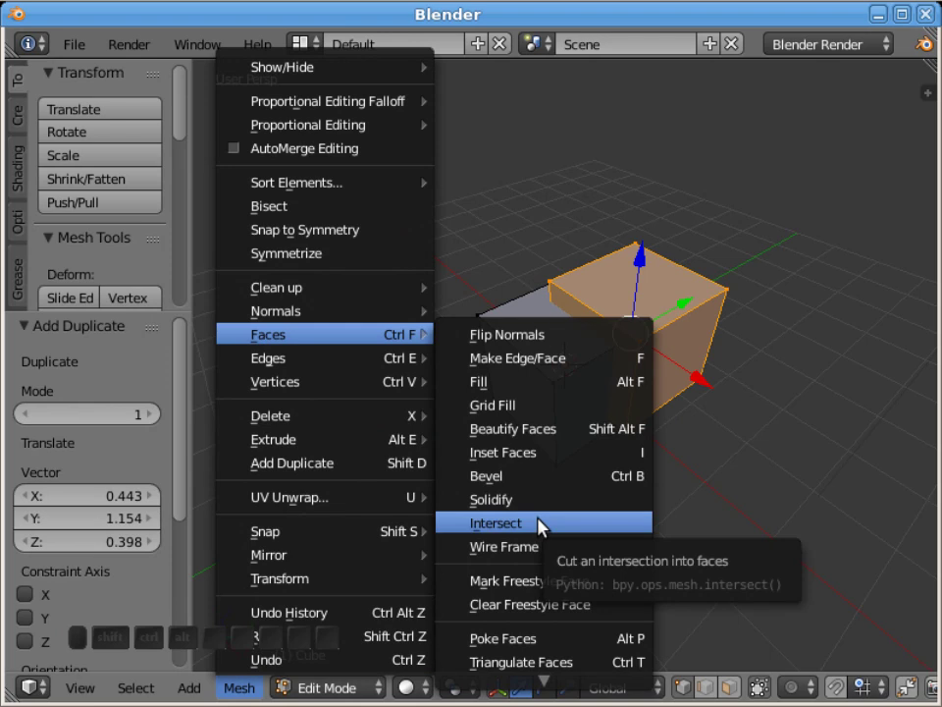
left_click(548, 526)
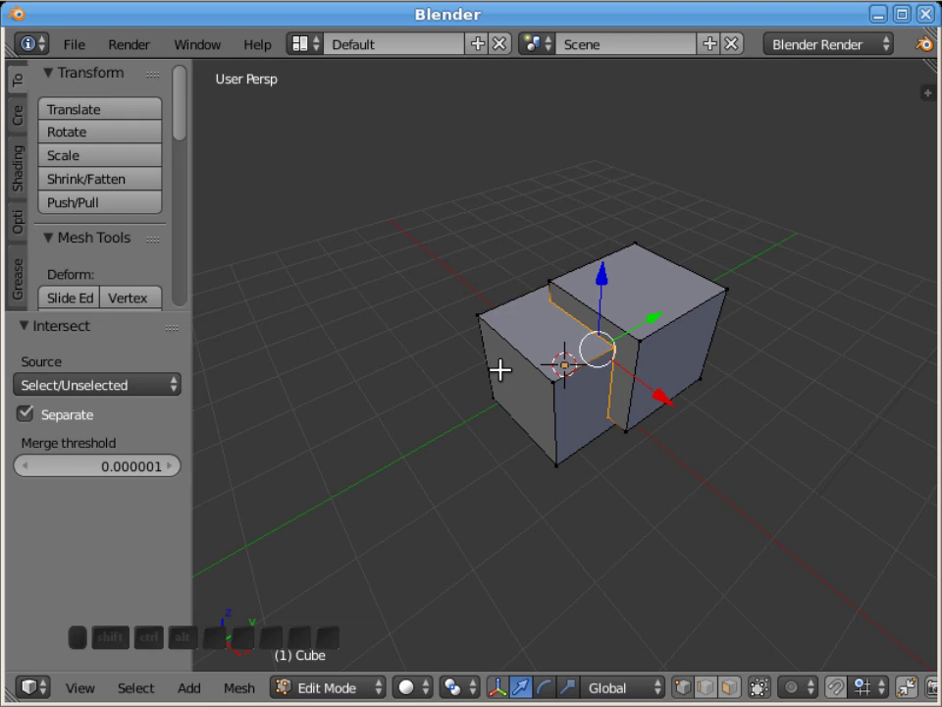
key("Tab")
key("Tab")
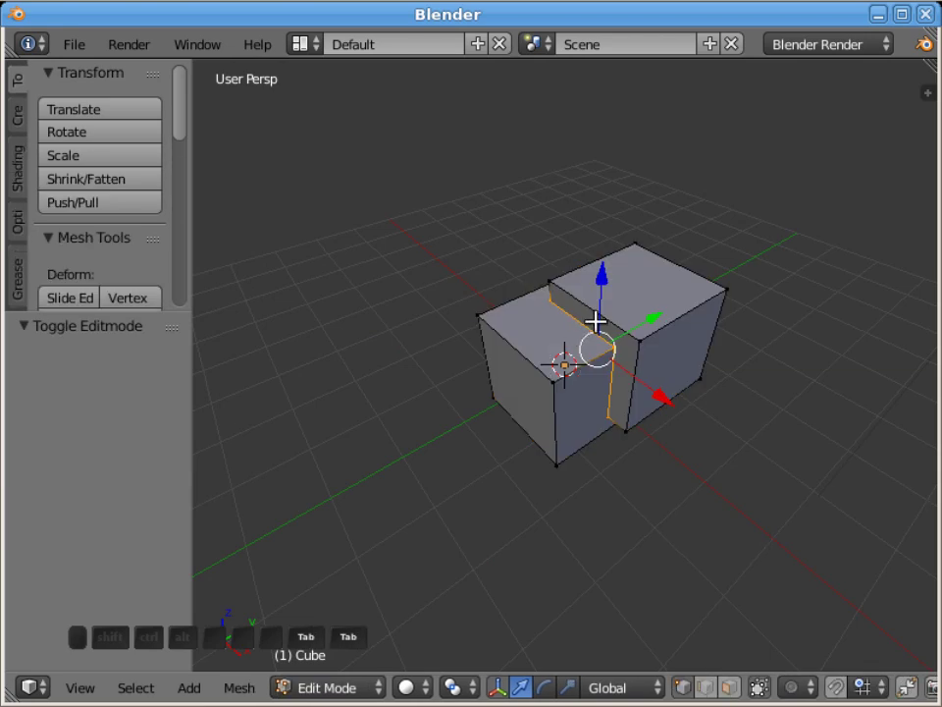
key("l")
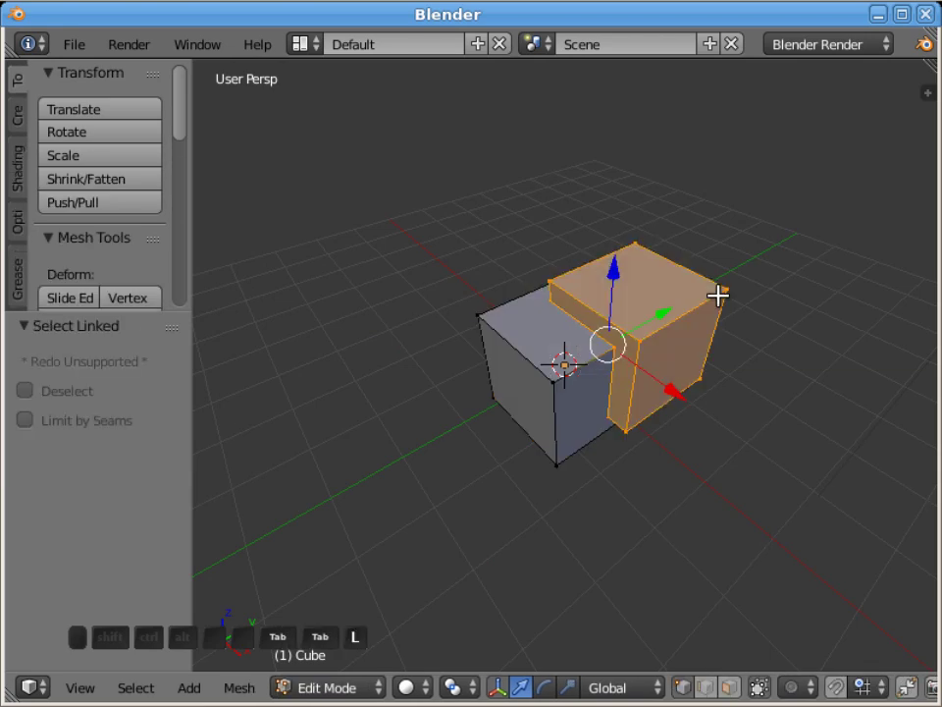
key("g")
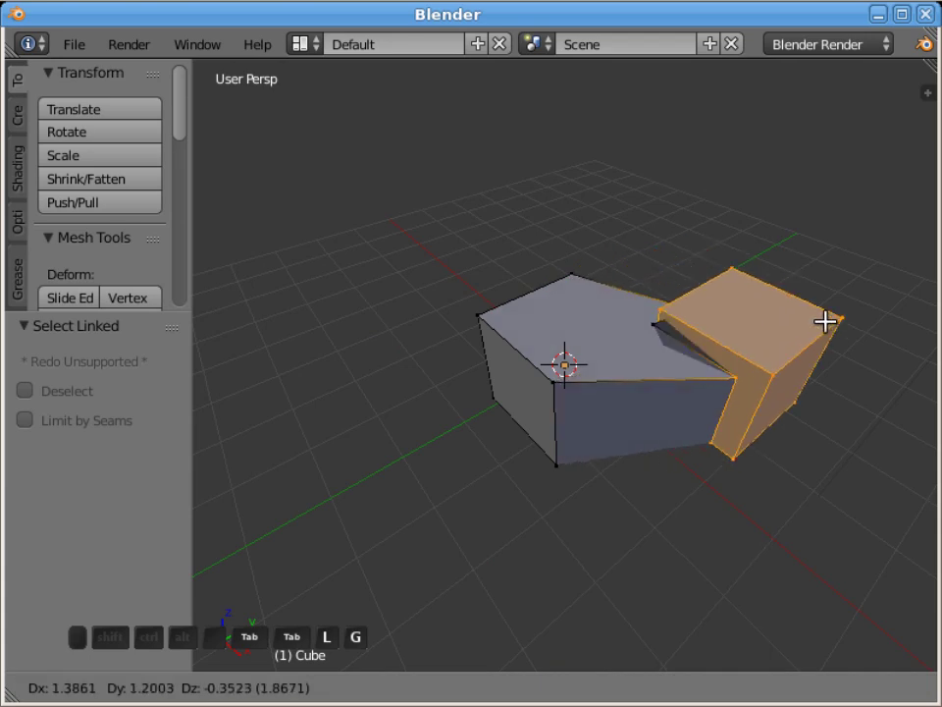
key("Escape")
key("a")
key("l")
key("g")
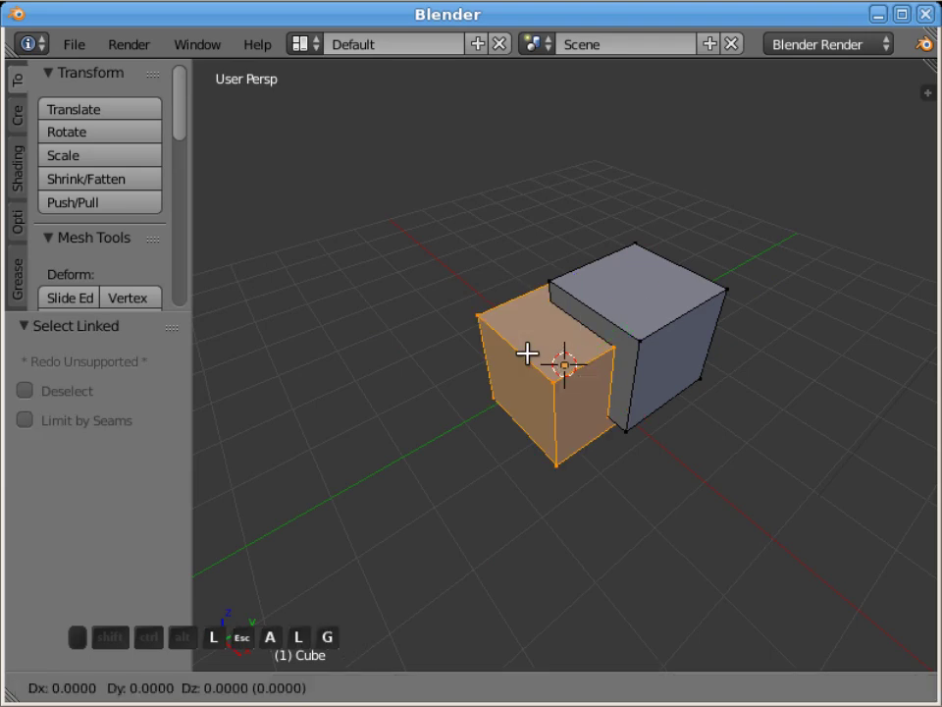
- Move the front piece away from the other cube and orbit to reveal the carved notch
left_click_drag(393, 356, 598, 313)
left_click_drag(597, 312, 286, 295)
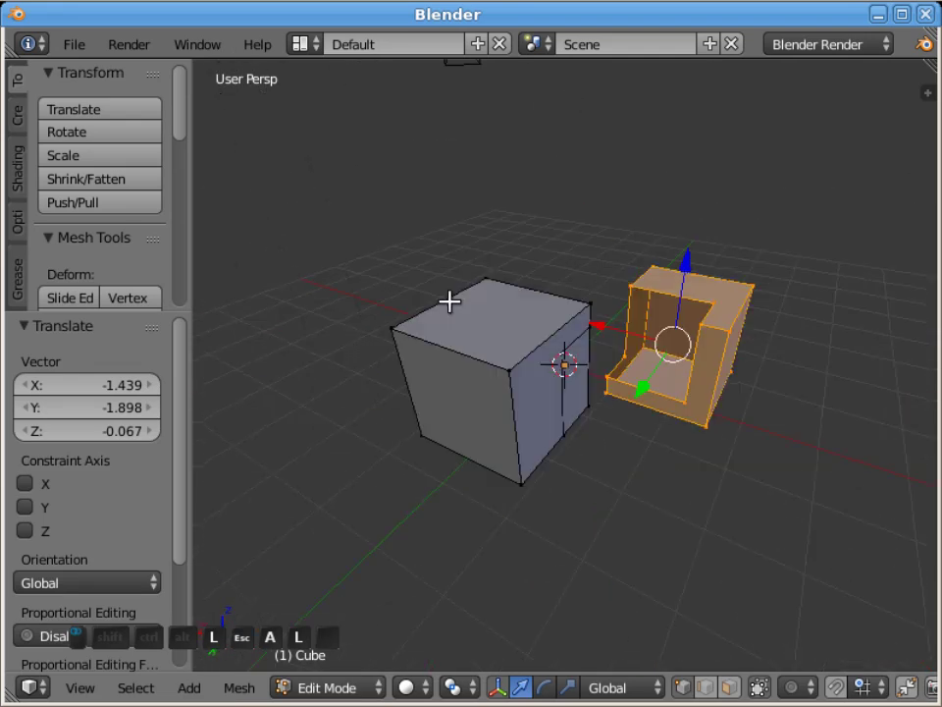
middle_click(639, 341)
middle_click(508, 290)
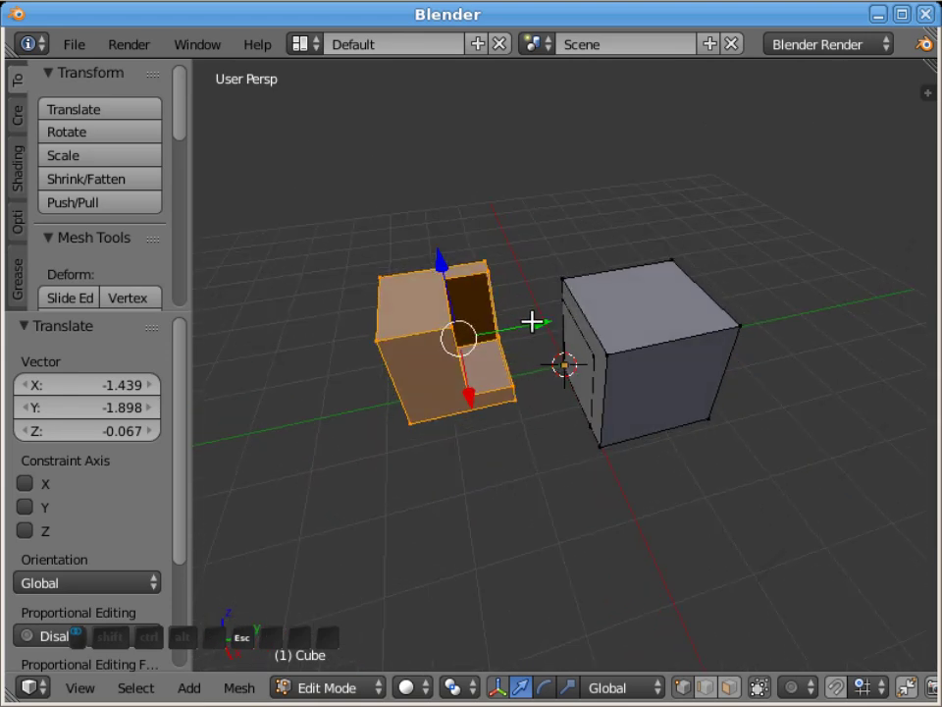